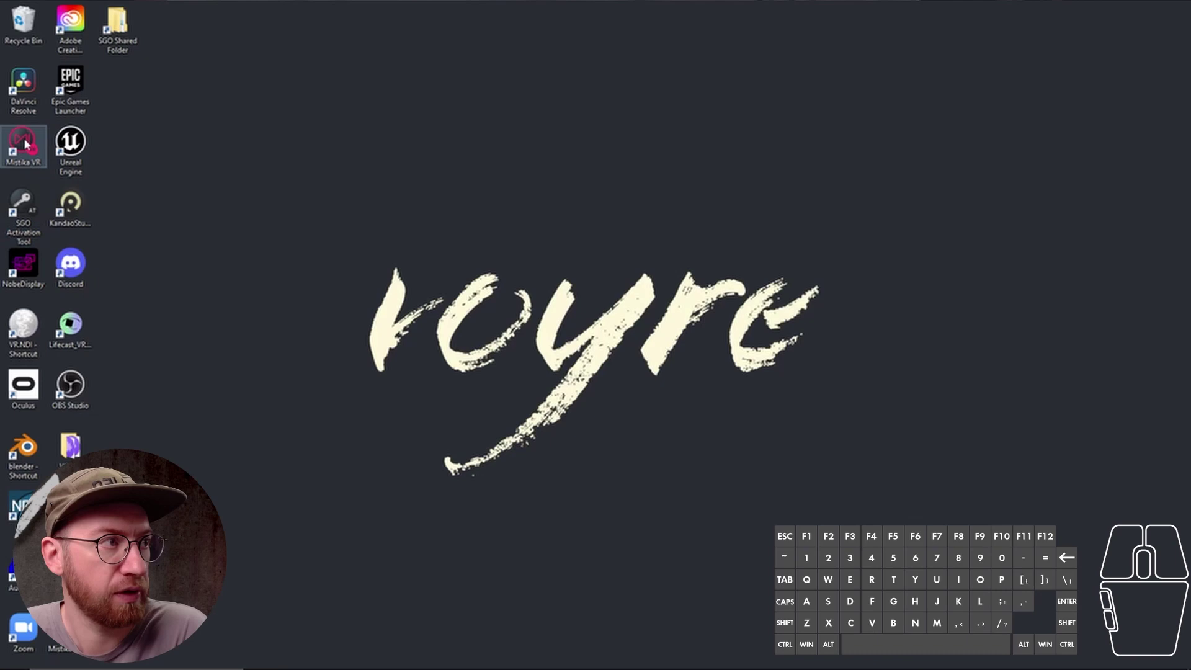
Launch Mistika VR from the desktop and accept its license agreement.
double_click(26, 141)
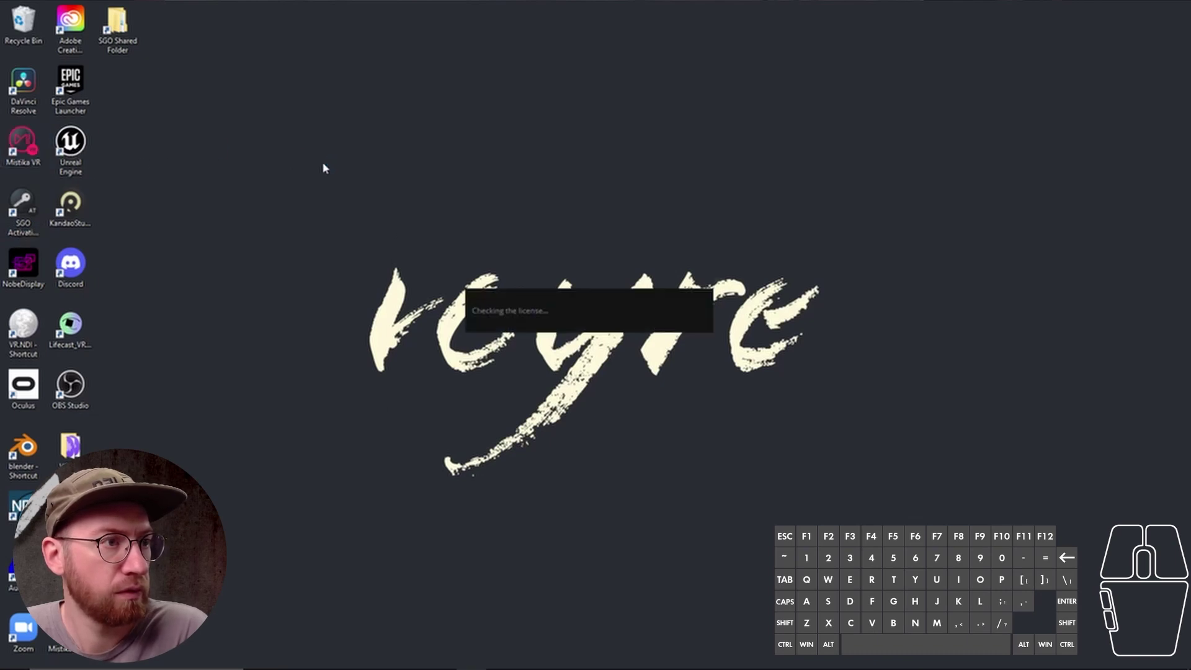
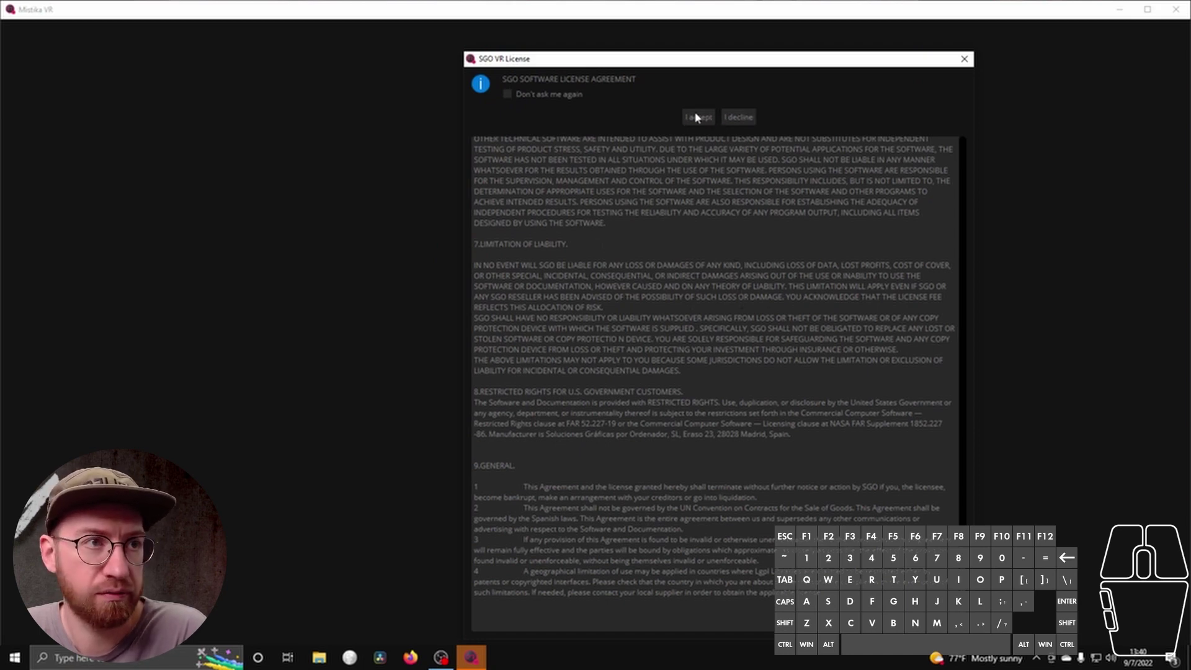
click(704, 124)
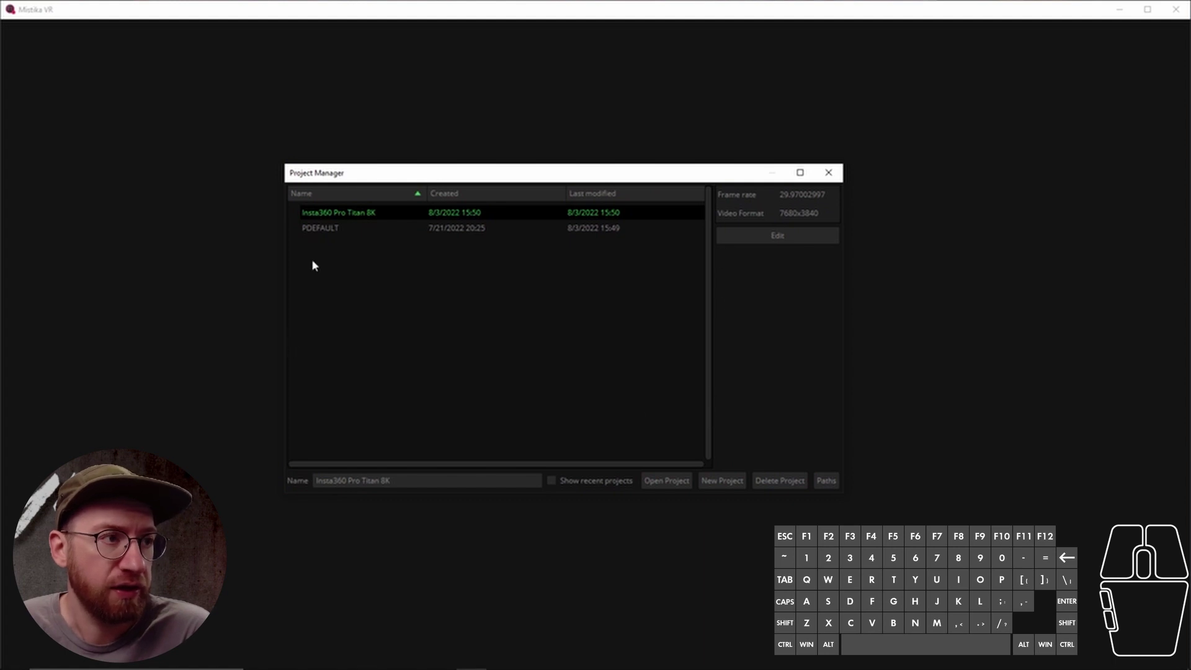
click(365, 224)
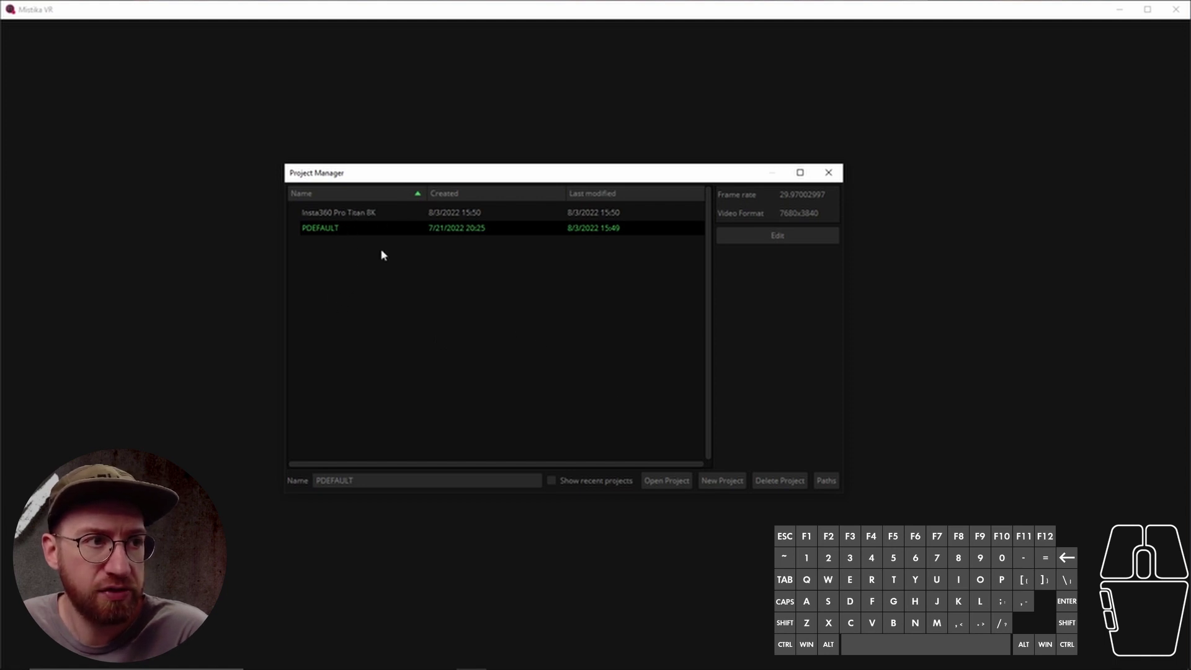
click(355, 218)
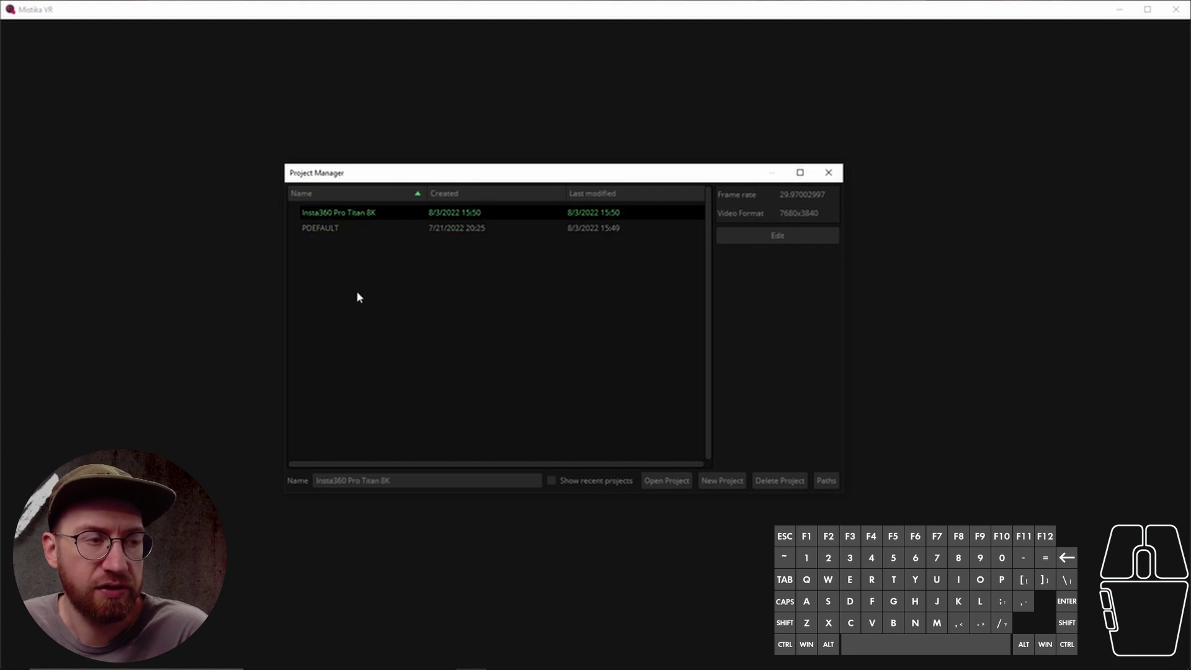
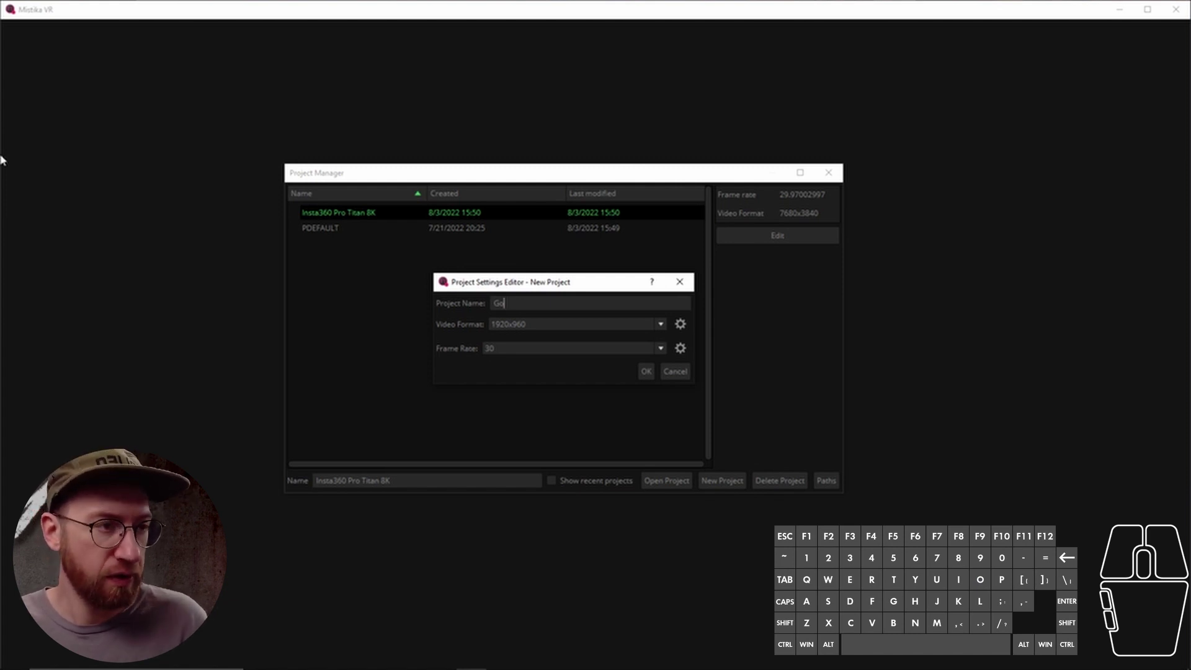
Name the new project 'GoPro Max' in the project settings.
key(shift+m)
key(BackSpace)
key(shift+p)
key(BackSpace)
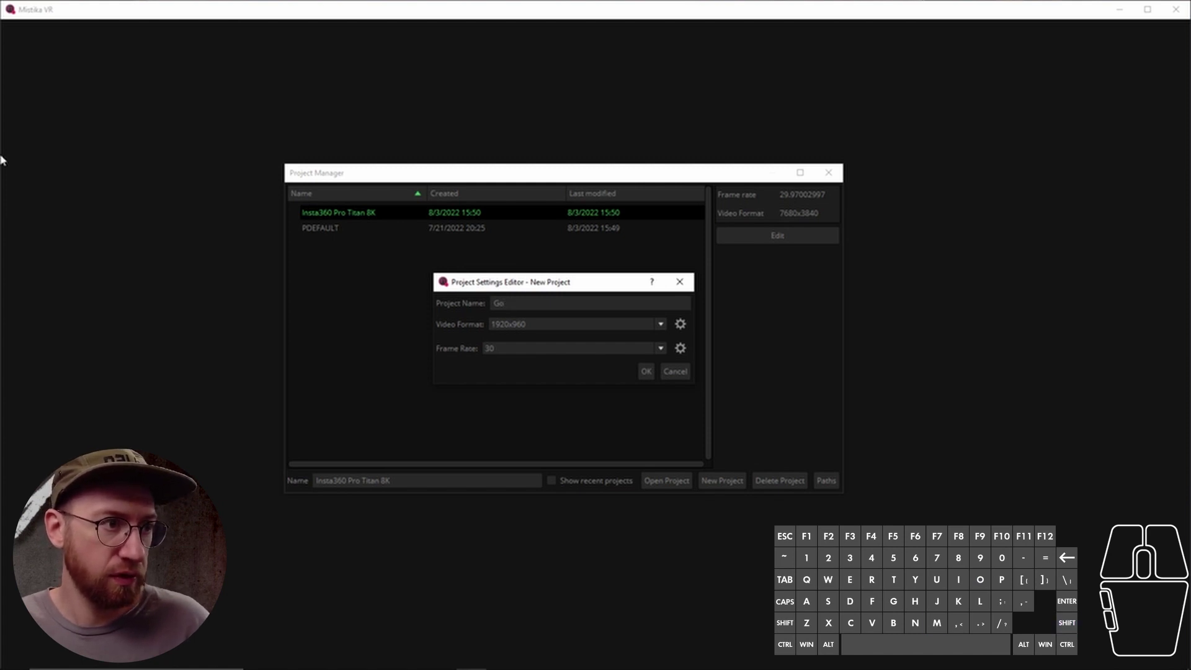
key(space)
key(space)
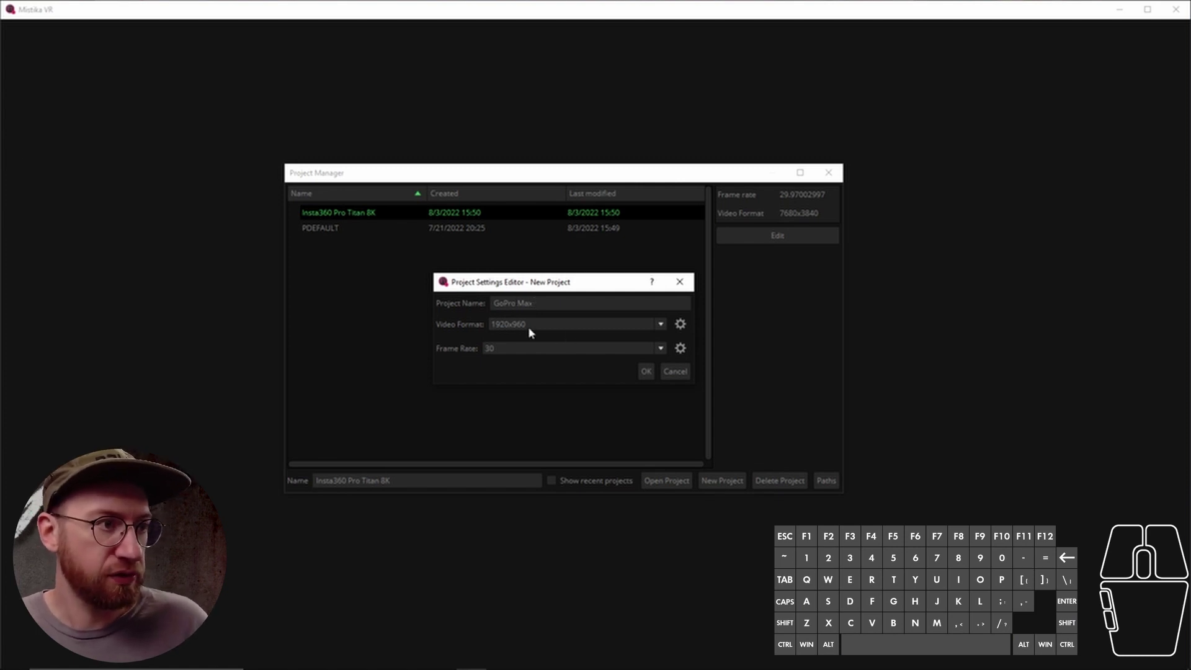
Set the frame rate to 29.97 and create the GoPro Max project at 3840x1920.
click(554, 326)
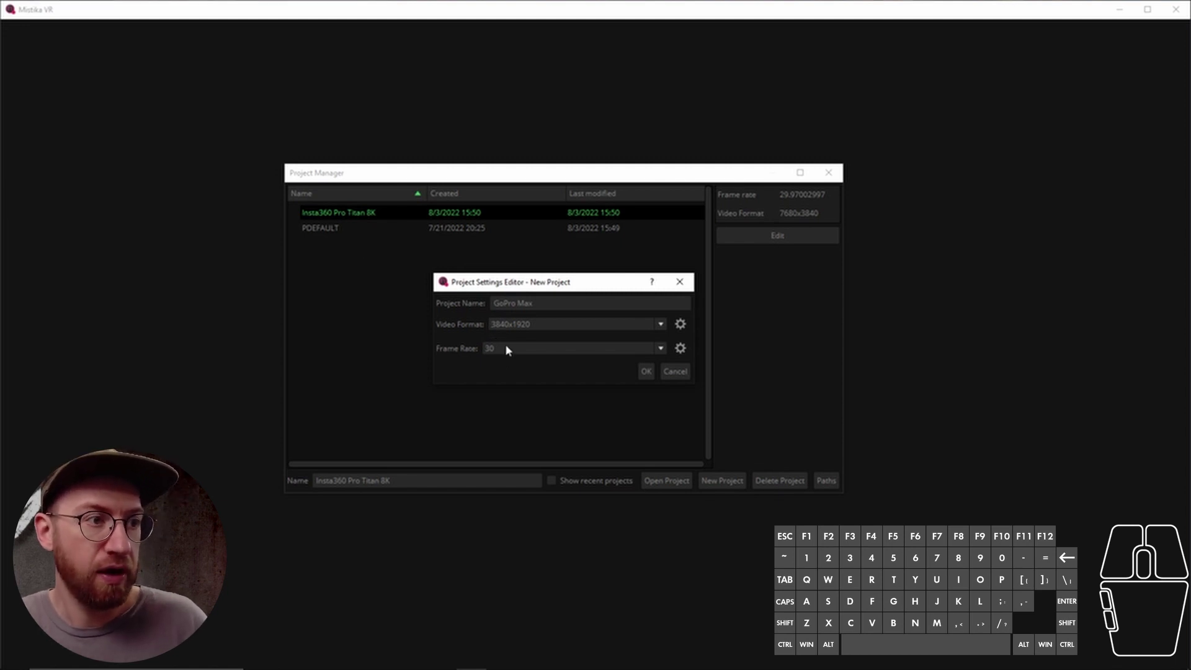
click(513, 351)
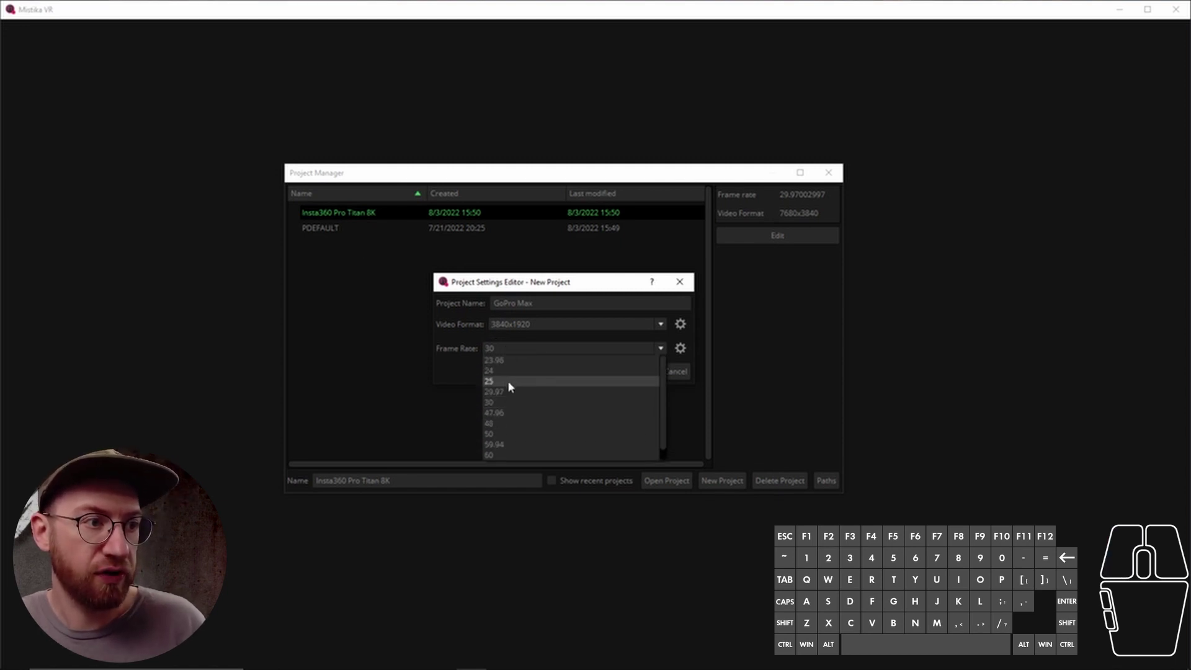
click(512, 390)
click(486, 370)
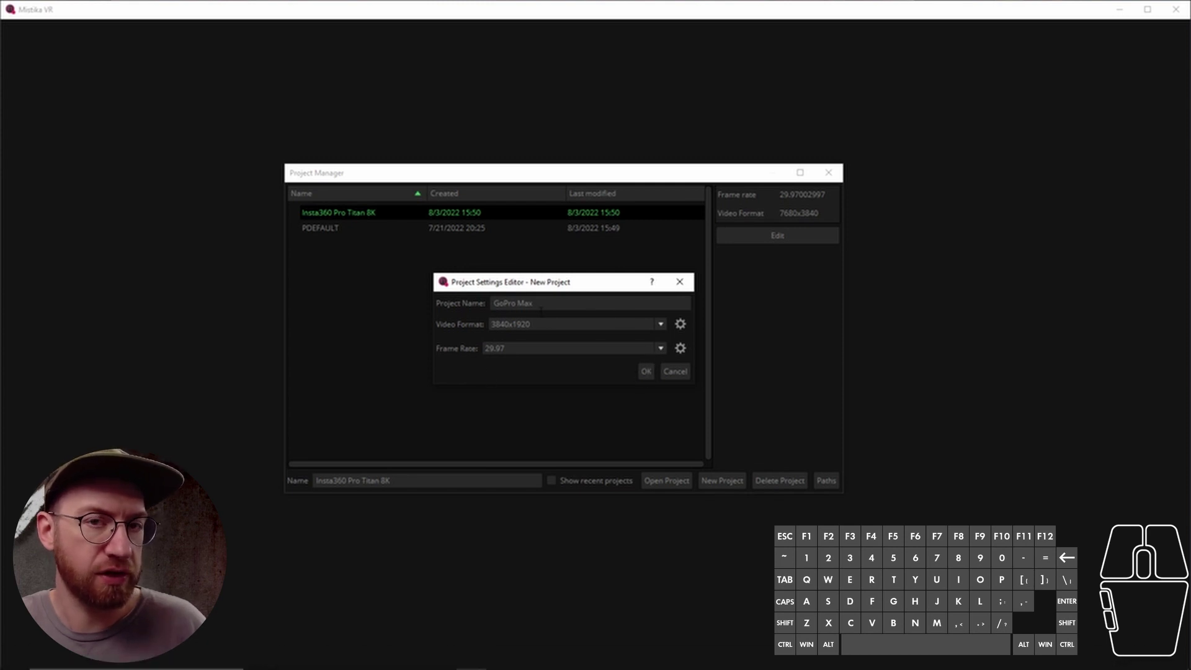
Dismiss the license-expiry notice to reach the empty GoPro Max workspace.
click(651, 376)
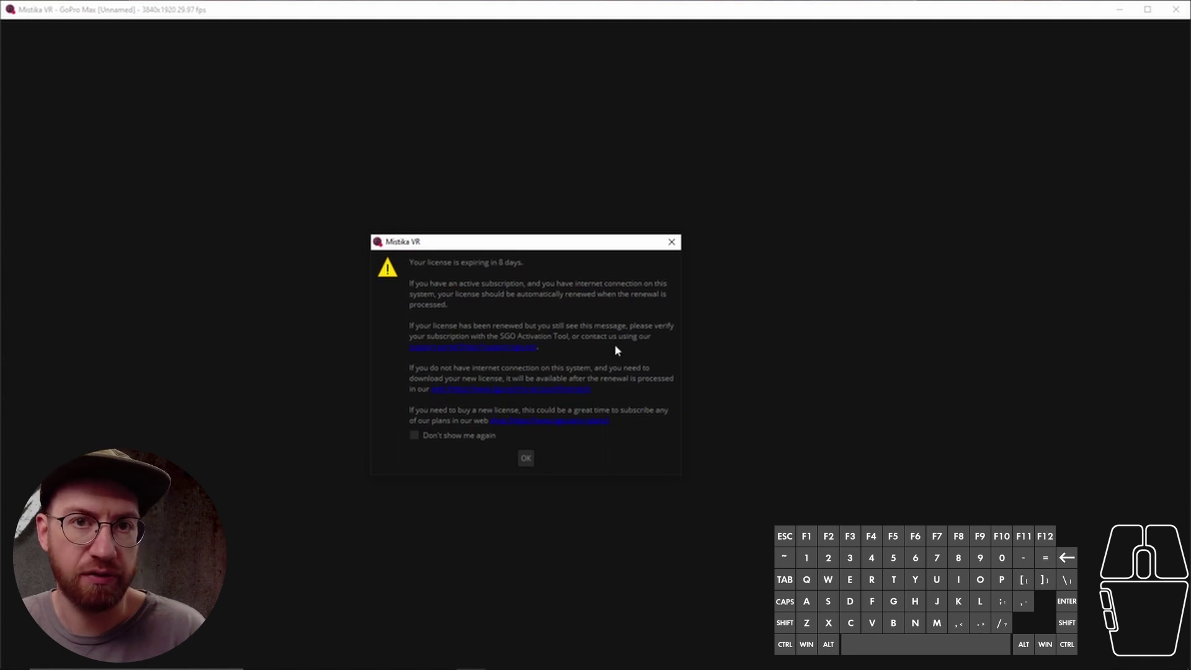
click(467, 441)
click(530, 459)
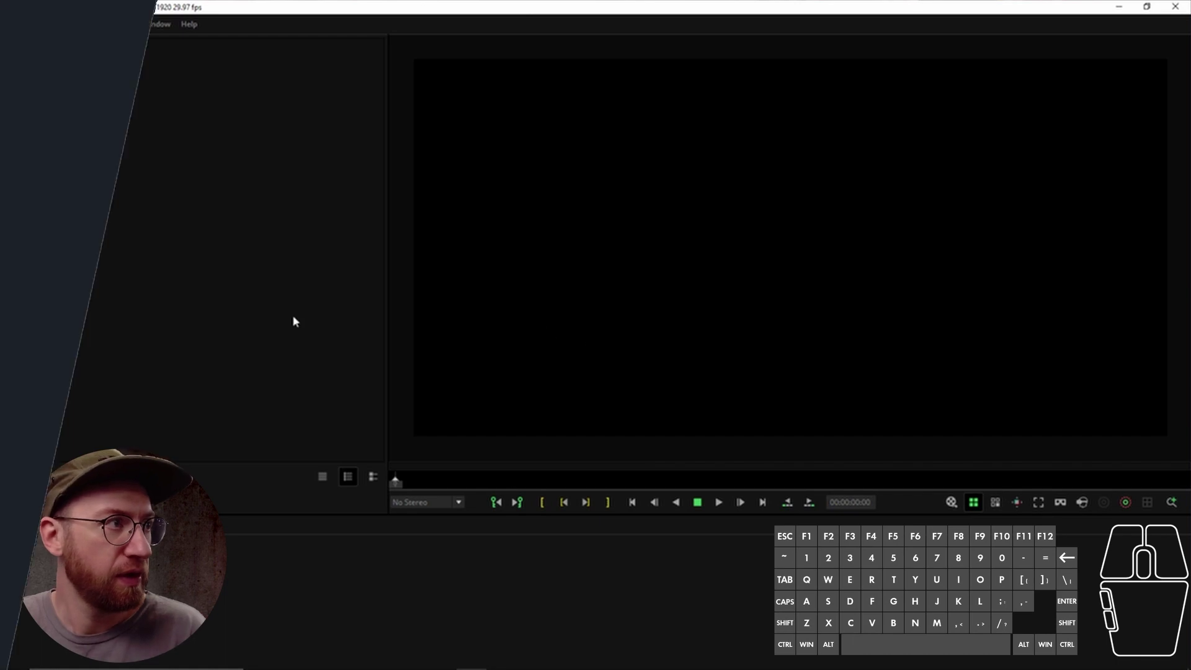